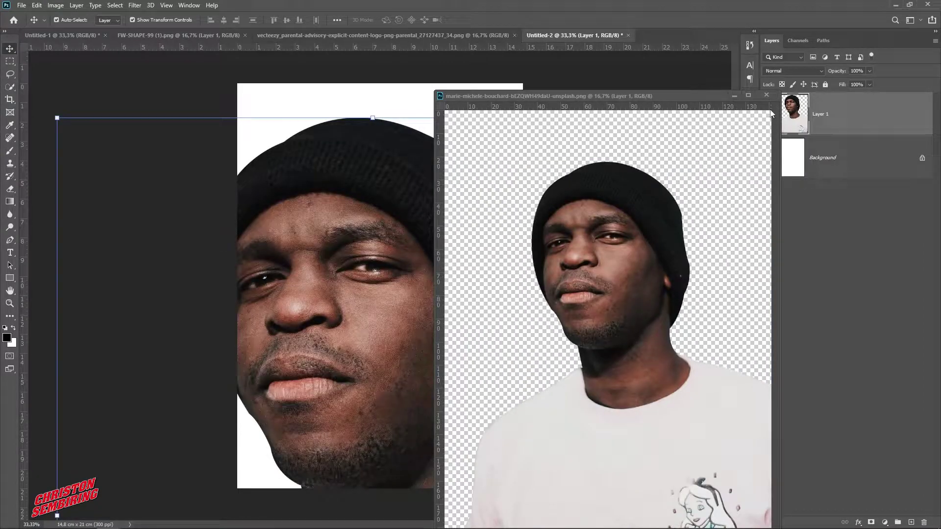
Step: Bring up layer options on the placed portrait to convert it to a Smart Object
right_click(853, 126)
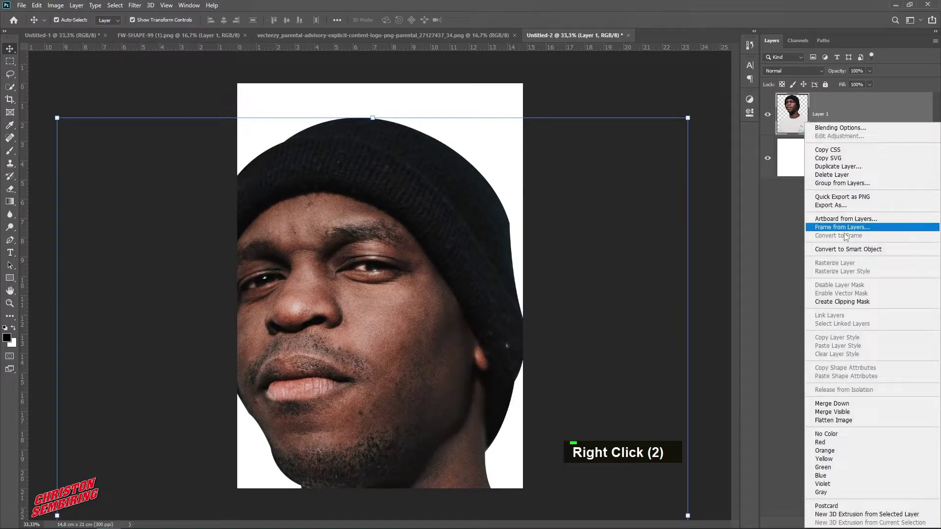
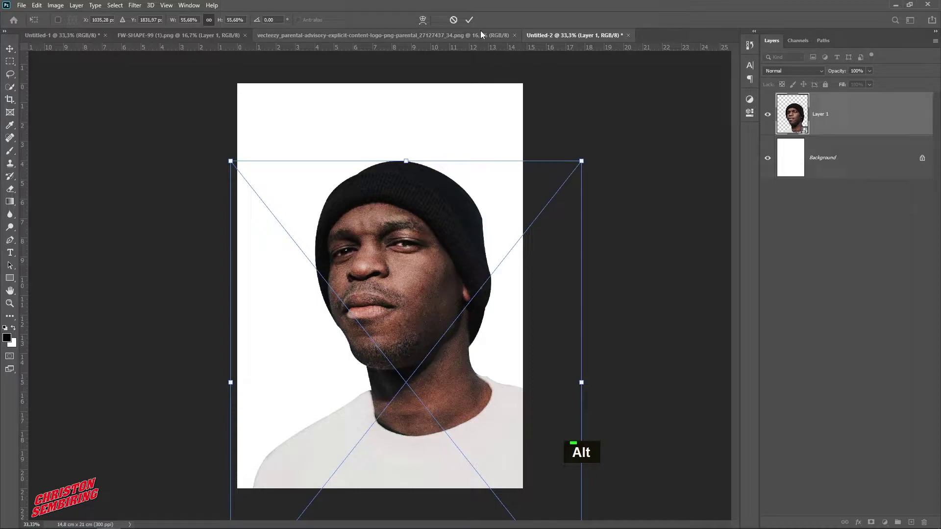
double_click(434, 262)
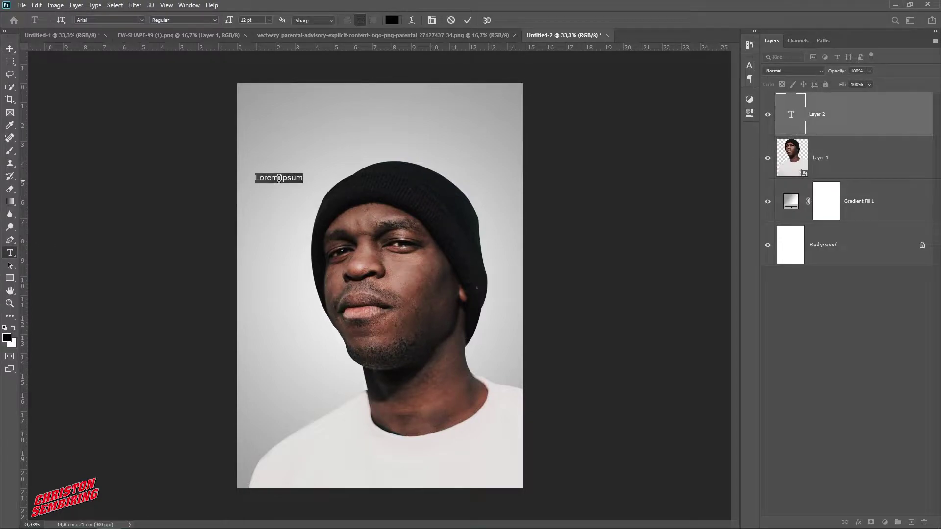
Step: Replace the placeholder type with the headline word CHOICE in capitals
key("Caps_Lock")
type("choice")
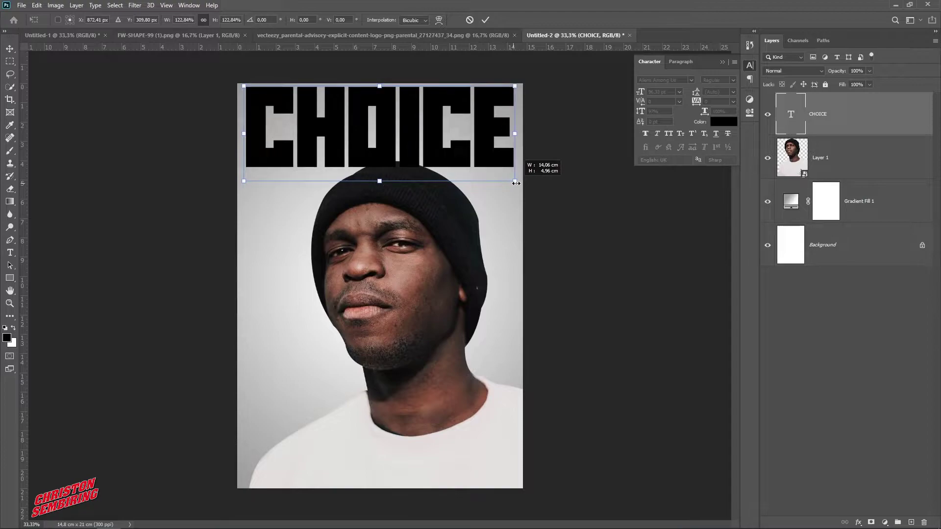
Step: Commit the enlarged CHOICE headline and bring up its layer options for Smart Object conversion
left_click(491, 133)
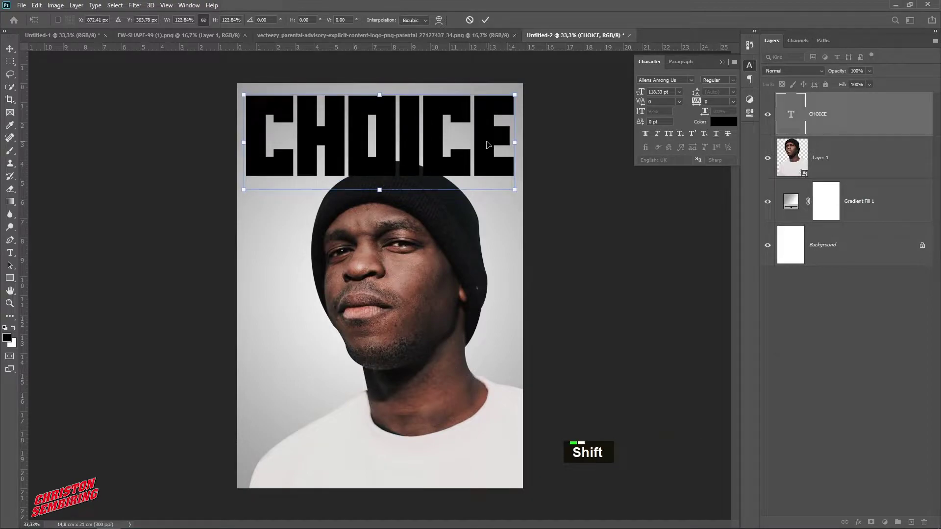
right_click(846, 122)
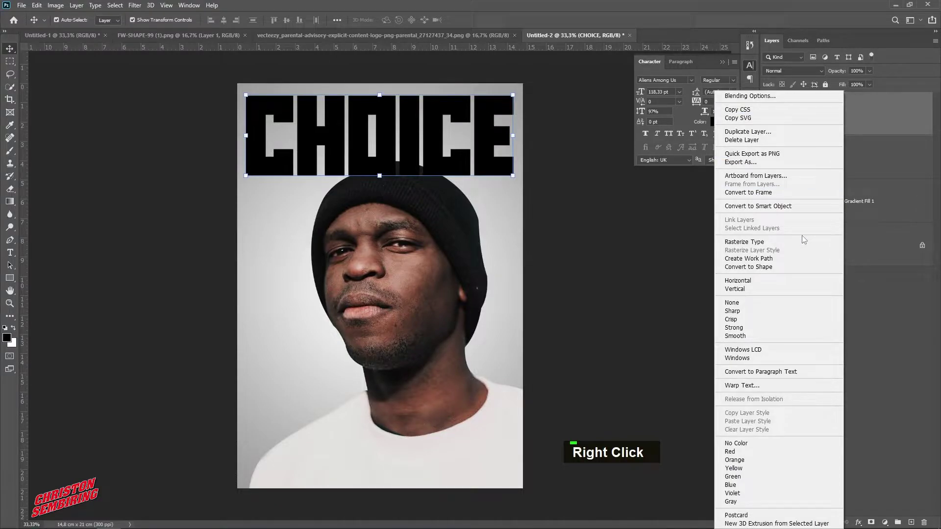
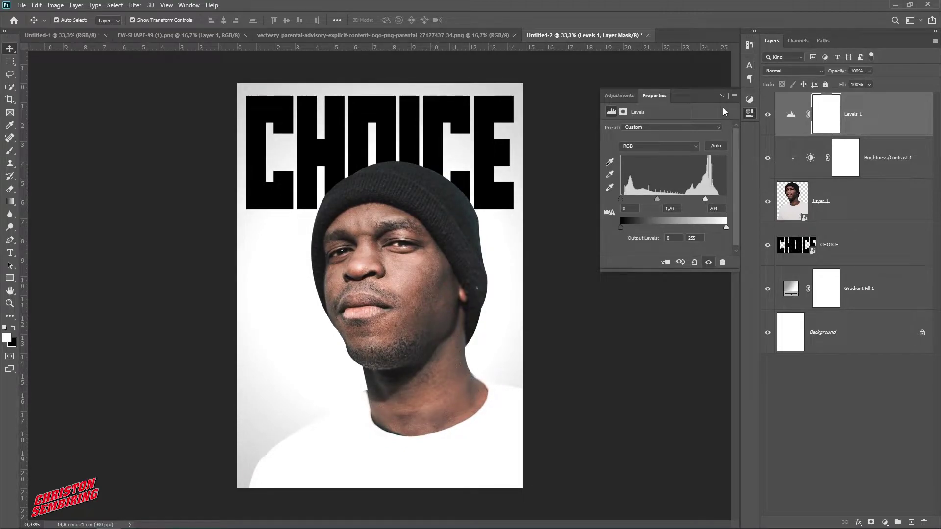
Step: Switch to the parental advisory logo PNG document
double_click(636, 170)
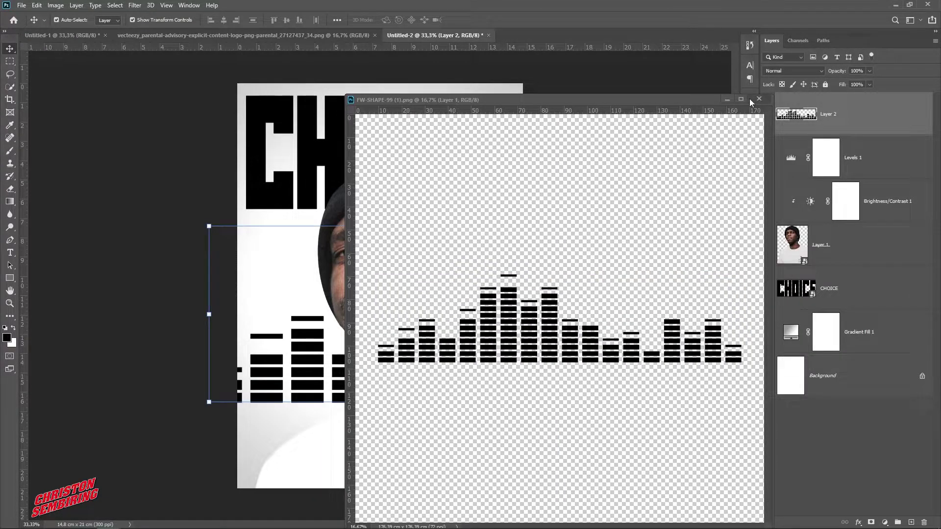
Step: Bring up layer options on the equalizer-bars layer before transforming it
right_click(836, 124)
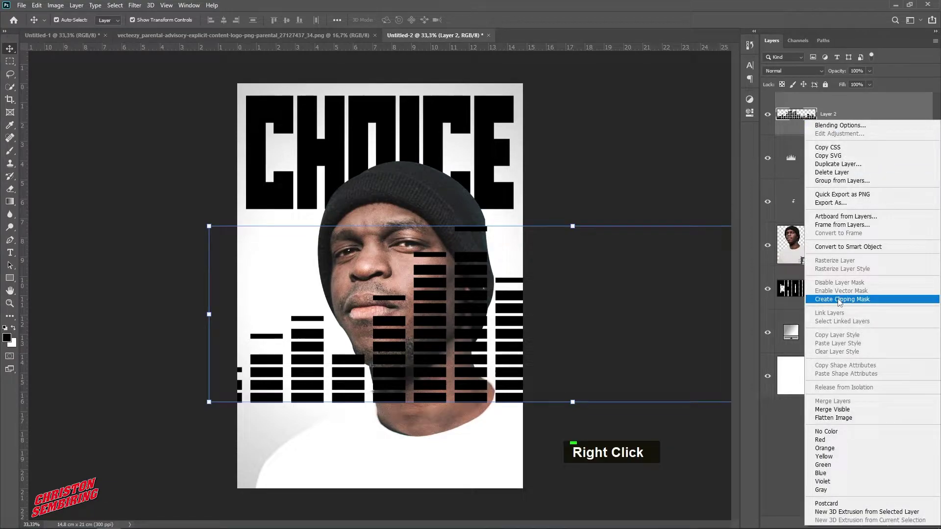
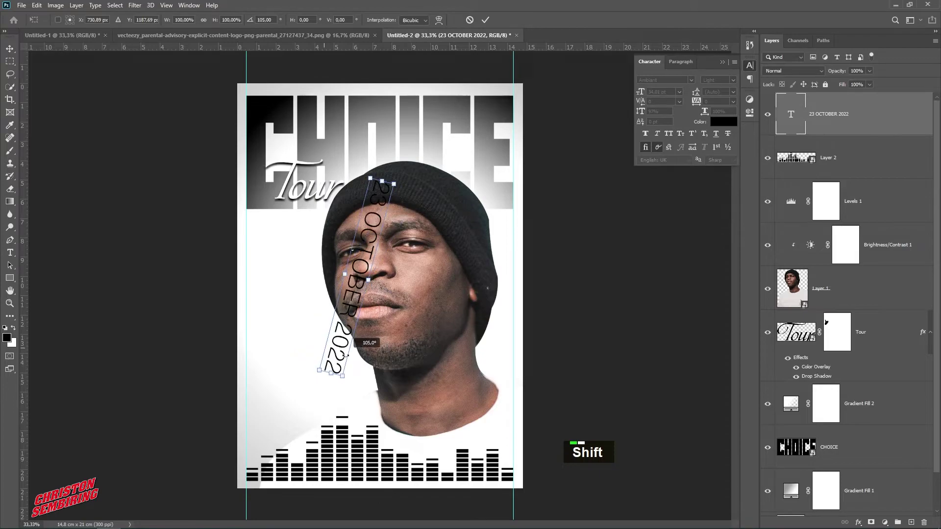
Step: Set the vertical date text to 15 pt with wider tracking down the right edge
double_click(362, 273)
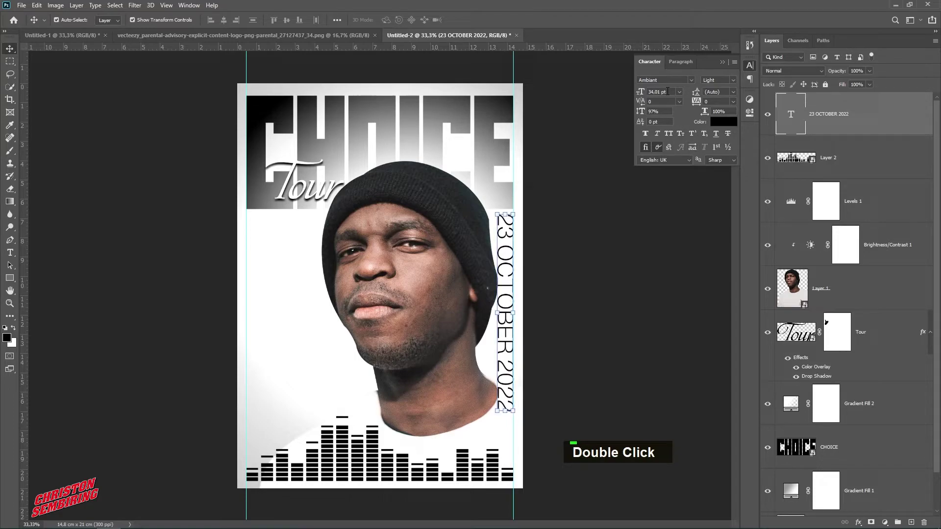
type("15")
key("Return")
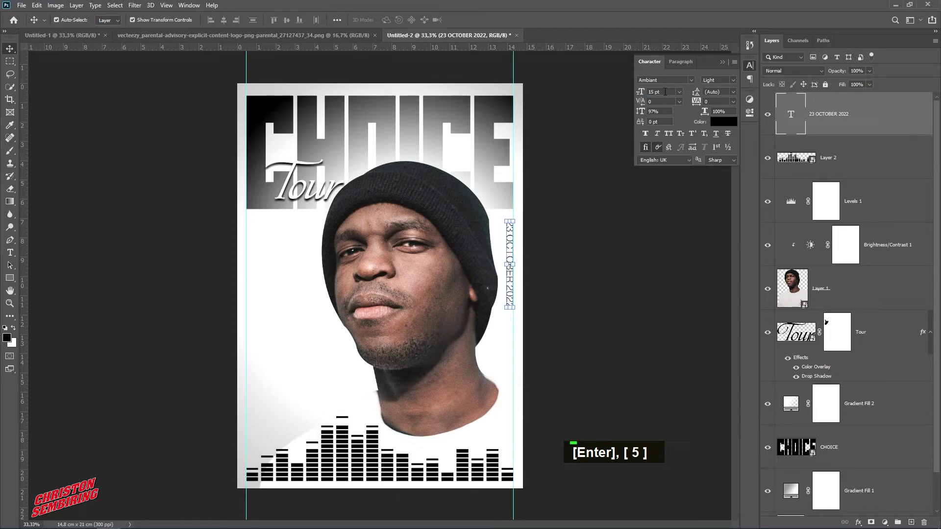
key("Up")
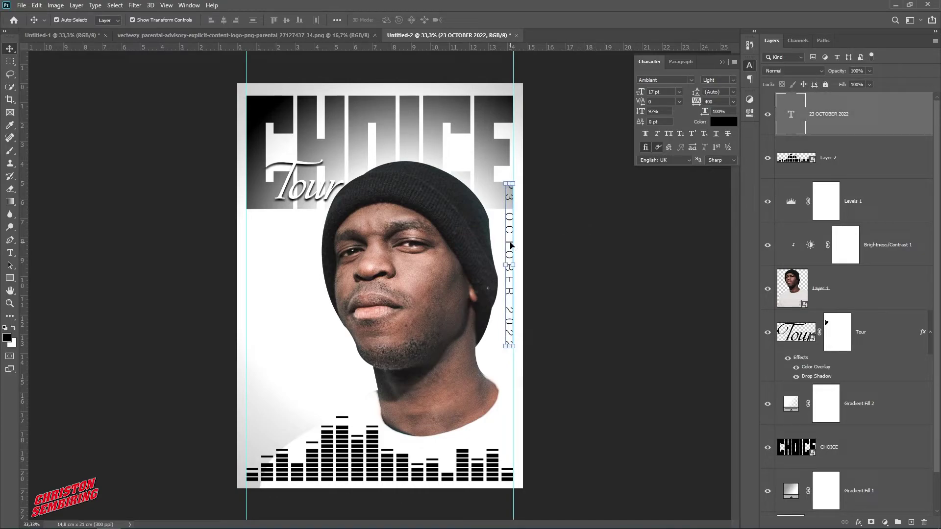
Step: Add a lorem ipsum paragraph box on the left and set its type size to 8 pt
left_click(514, 246)
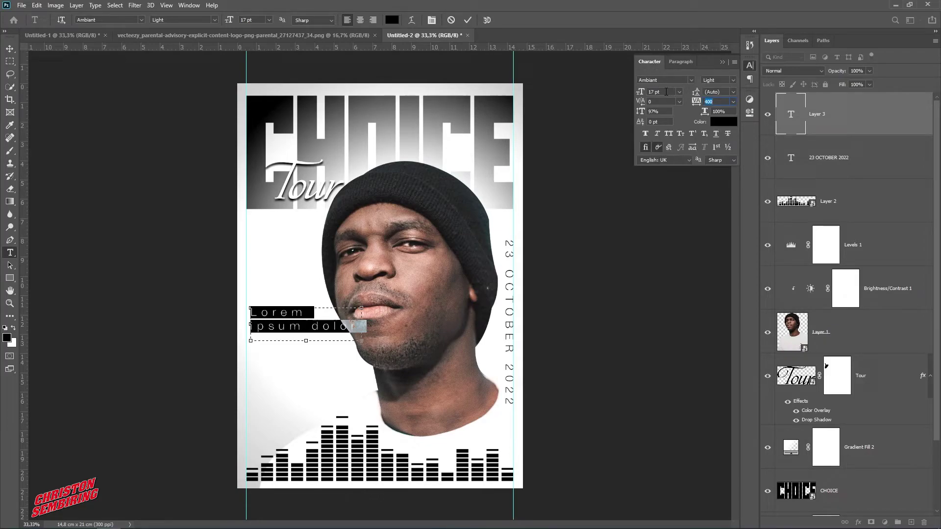
type("5")
key("Return")
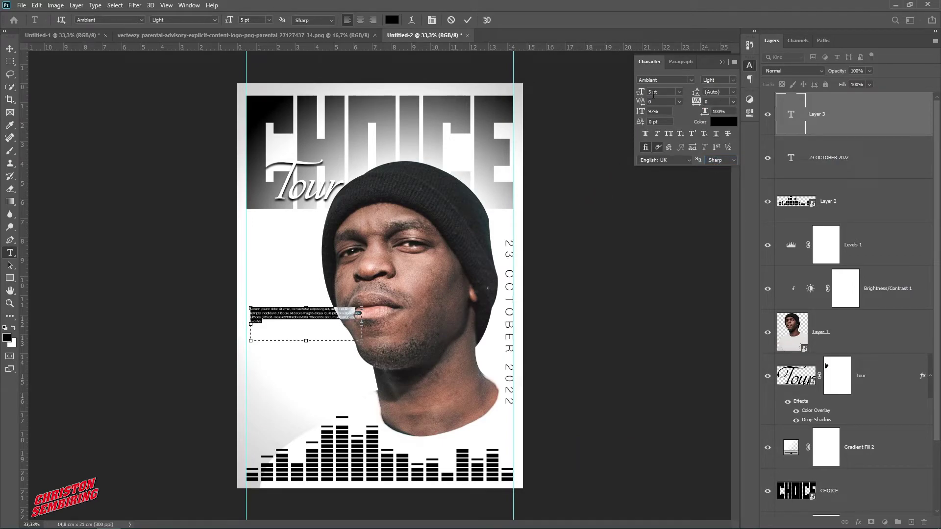
type("8")
key("Return")
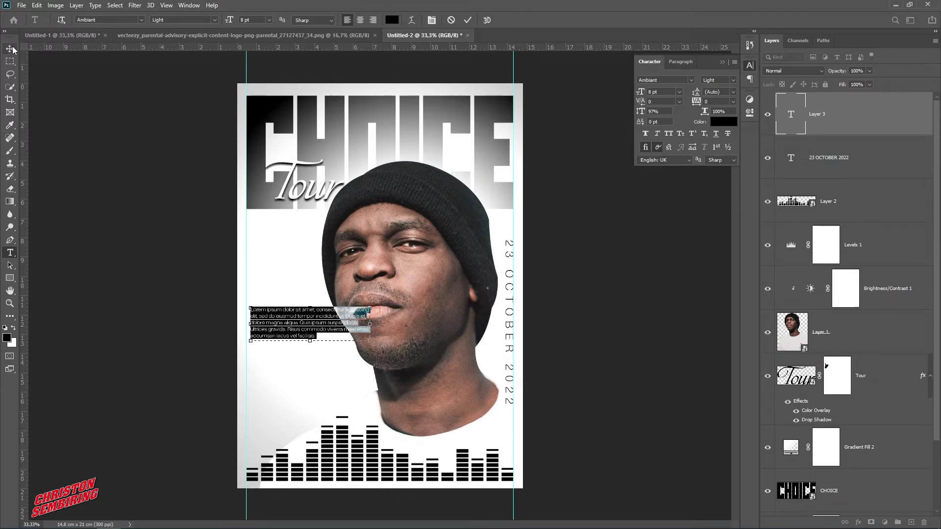
Step: Commit the paragraph and scale it down into the lower left beside the chin
double_click(96, 190)
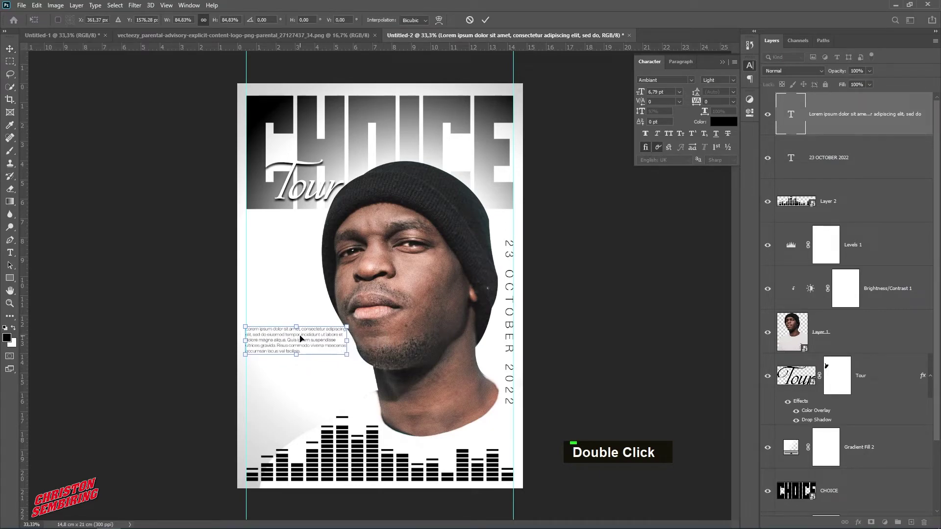
double_click(297, 343)
left_click(298, 344)
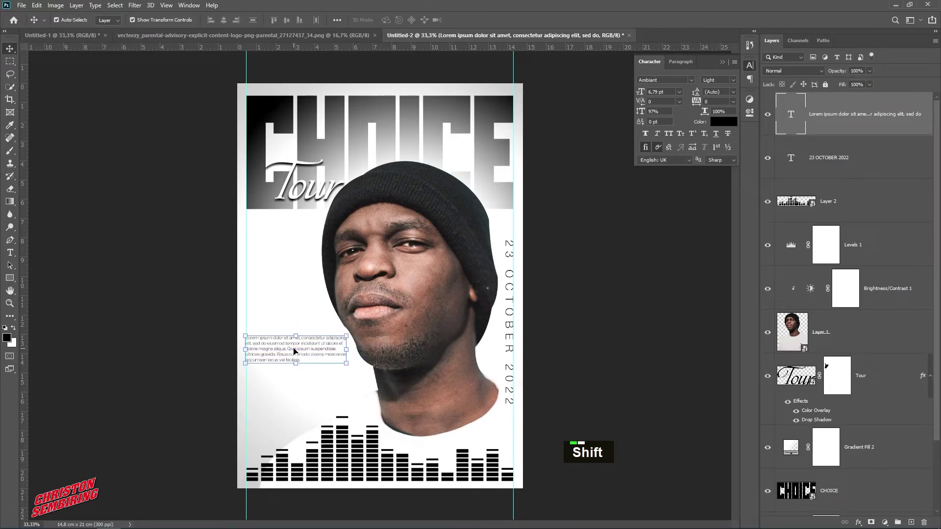
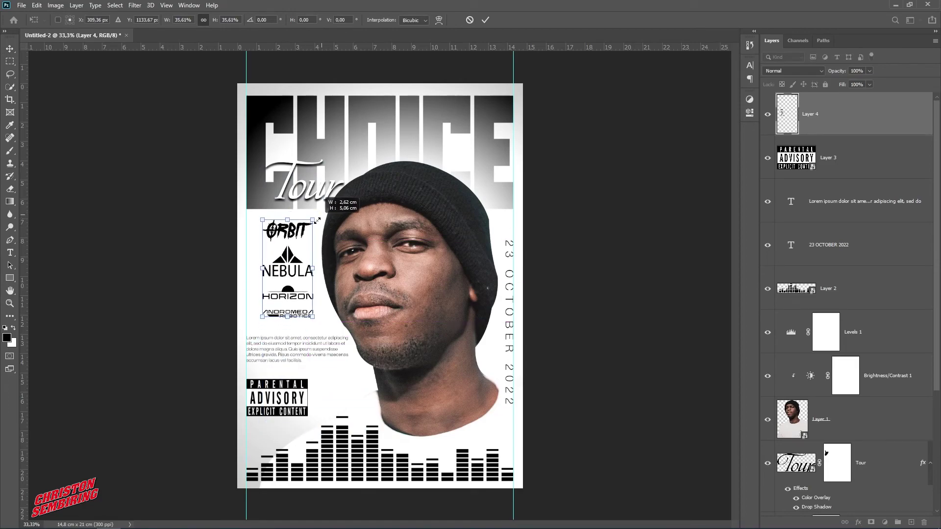
double_click(299, 234)
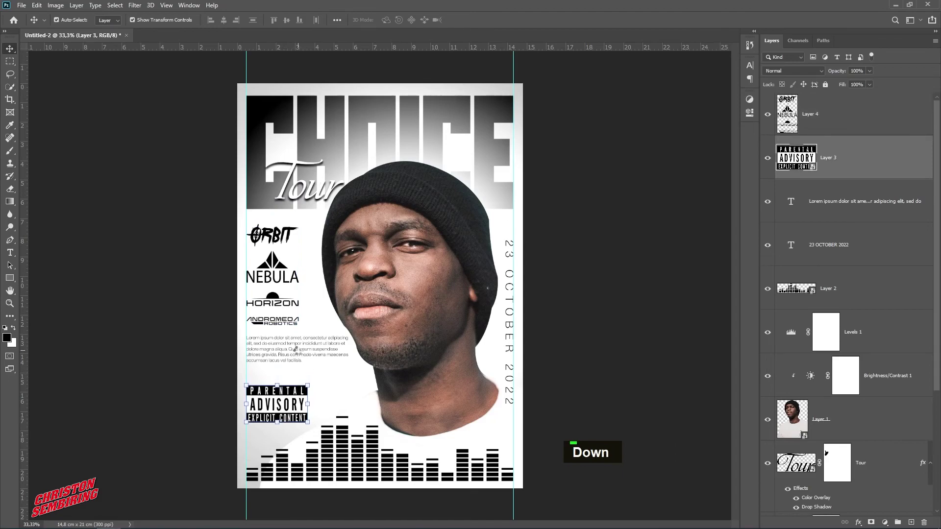
key("Down")
key("Down")
key("Down")
key("Down")
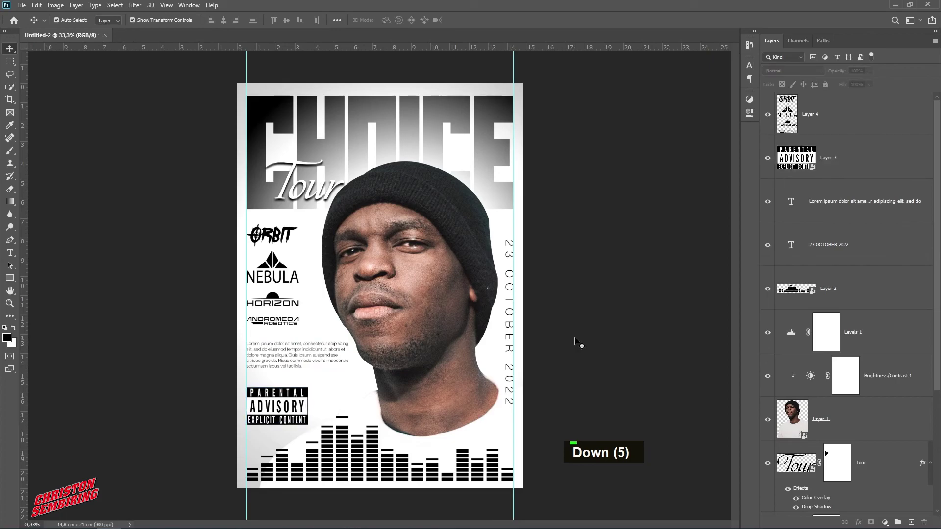